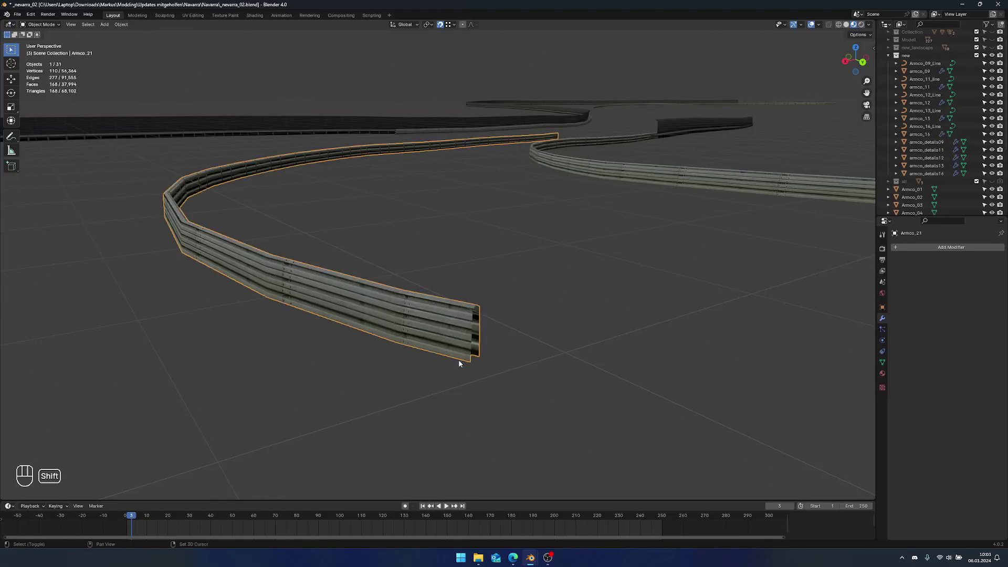
- Bring the end of the Armco_21 guardrail into close view and enter Edit Mode on it
left_click_drag(458, 351, 456, 323)
left_click_drag(465, 338, 466, 302)
left_click(466, 301)
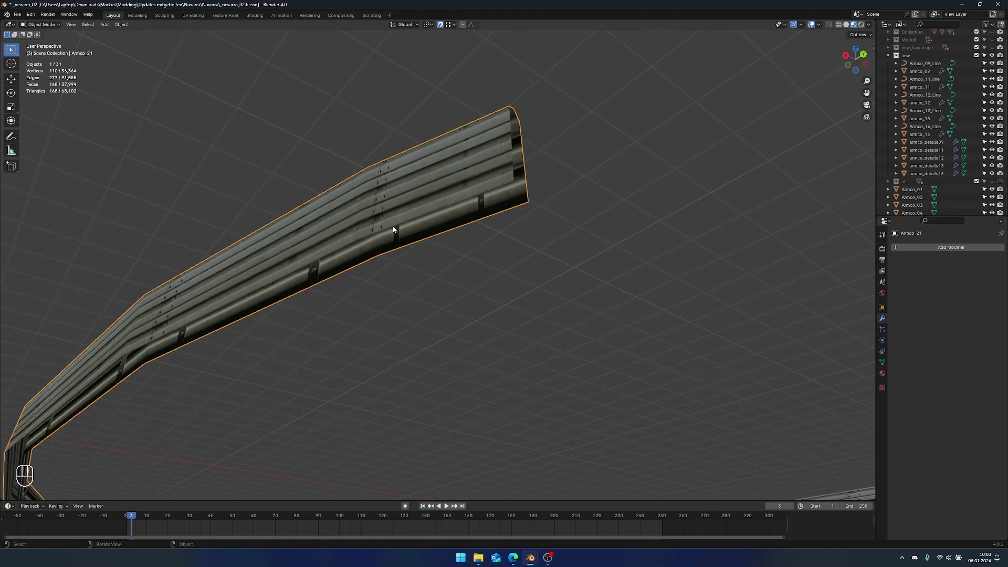
key("Tab")
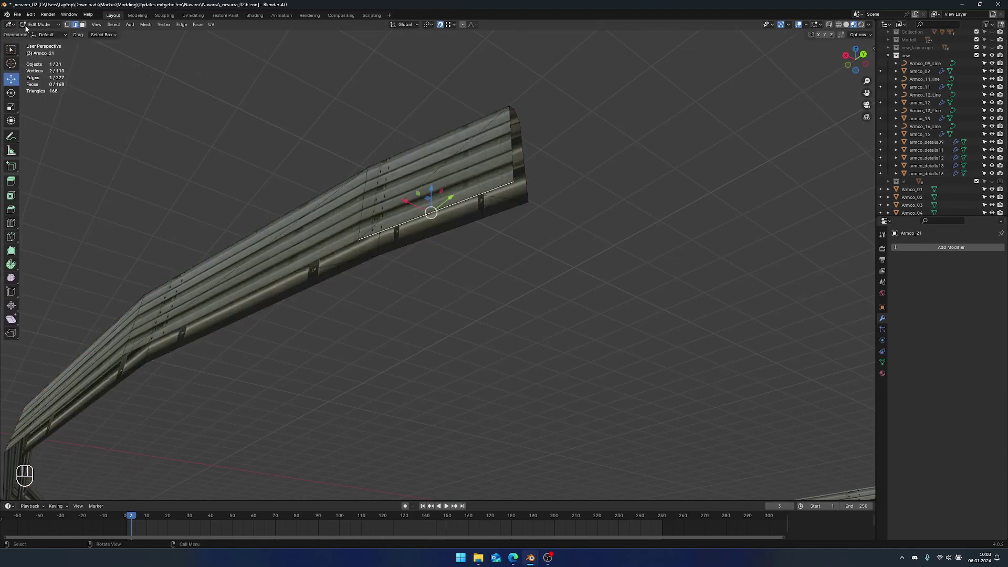
left_click_drag(39, 27, 127, 40)
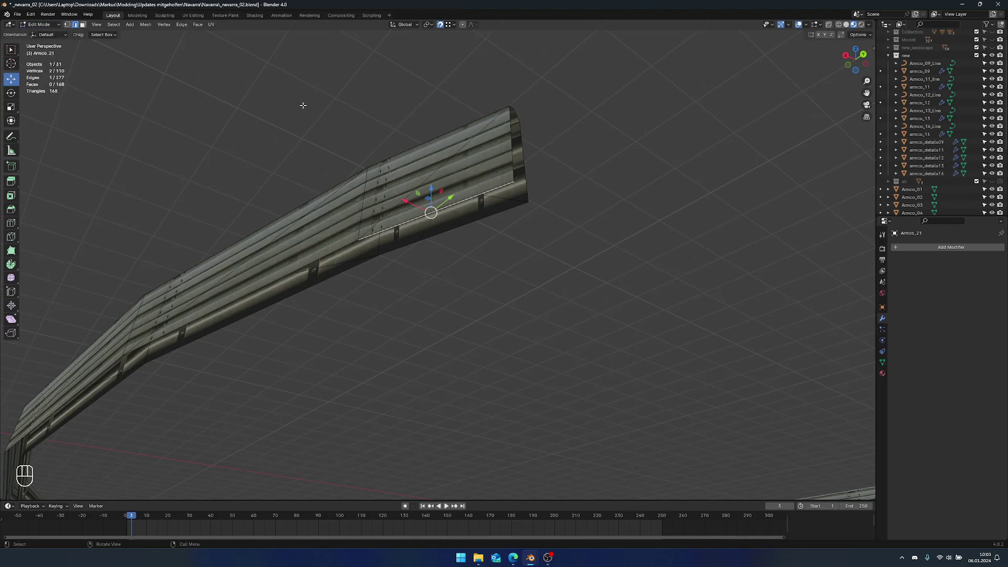
- Select all of Armco_21's geometry for the tris-to-quads merge and bottom-strip separation
key("a")
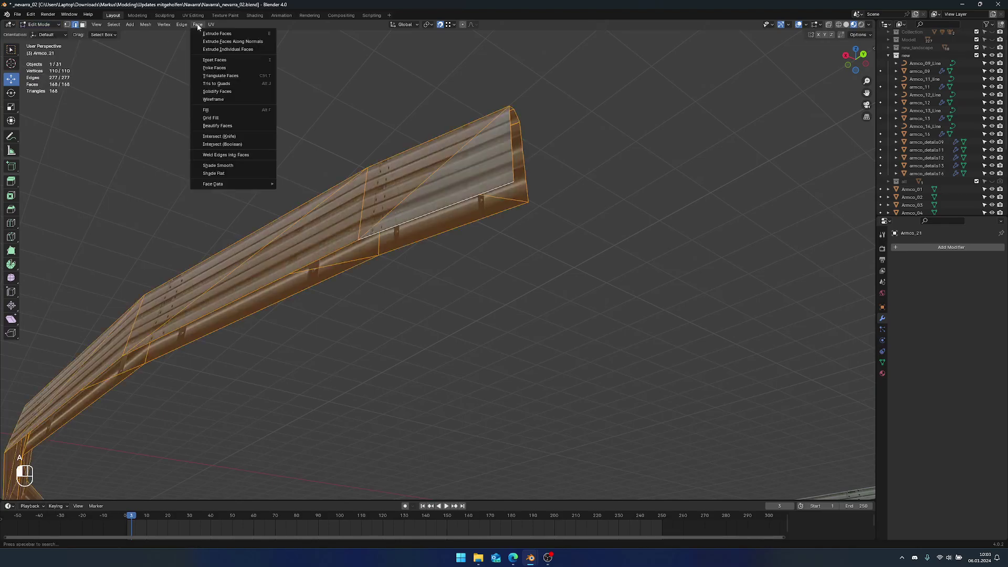
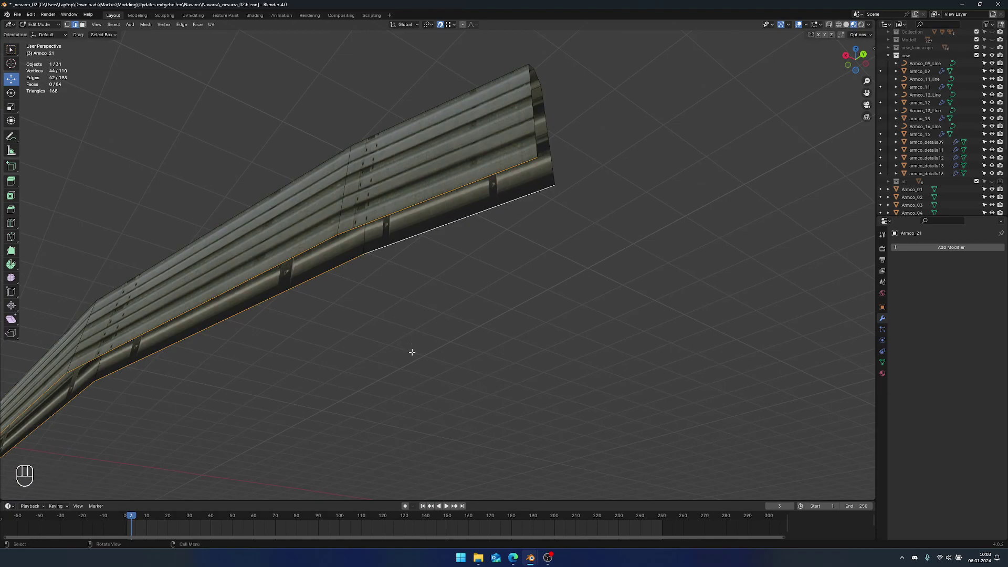
left_click_drag(454, 329, 462, 336)
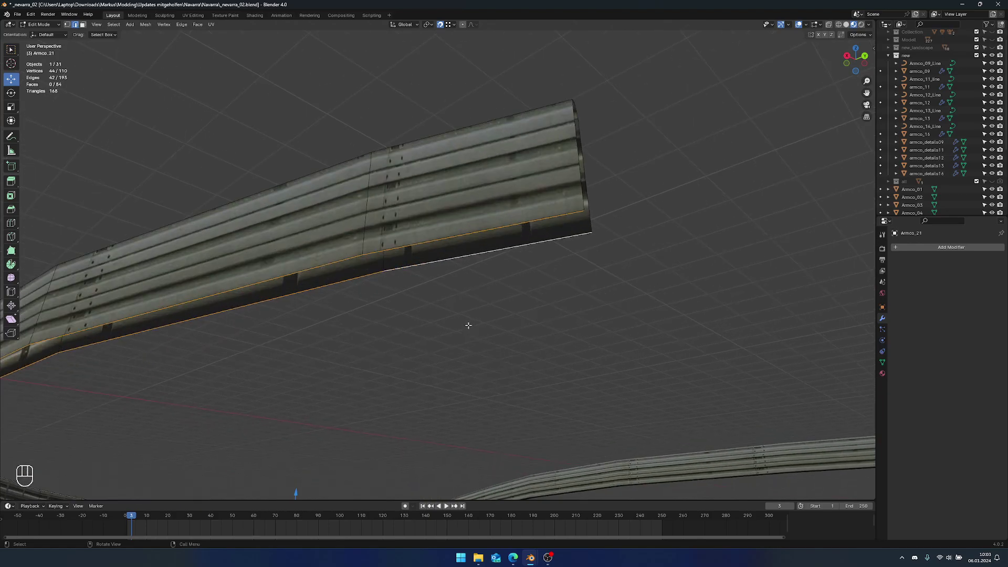
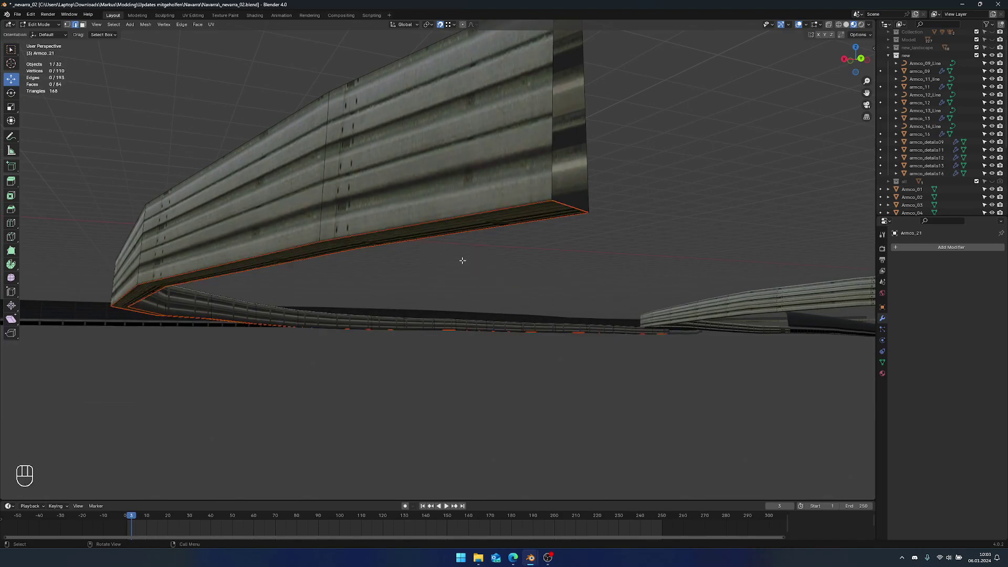
- Loop-cut the bottom strip Armco_21.001 down its middle and separate the centre edge
key("Tab")
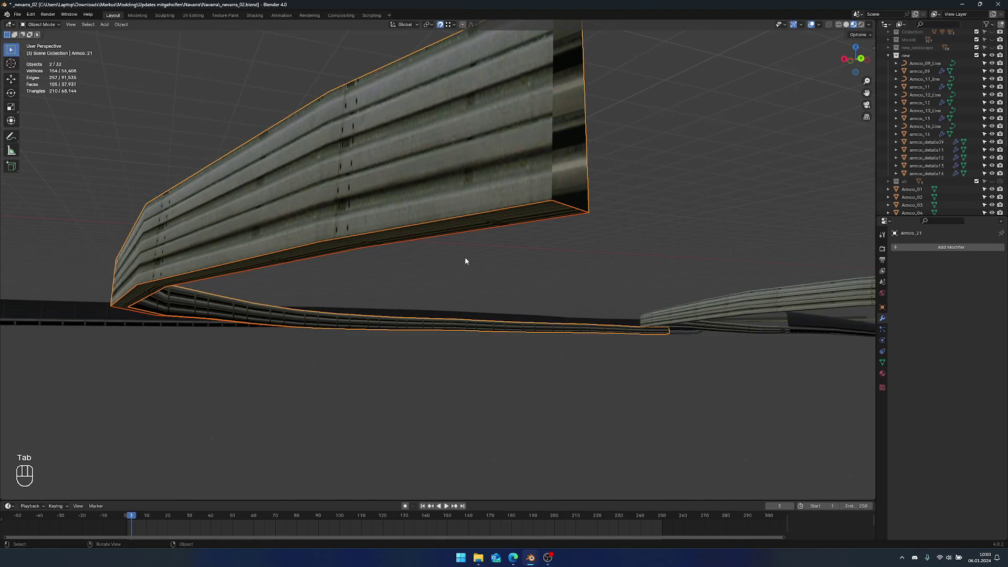
left_click(479, 225)
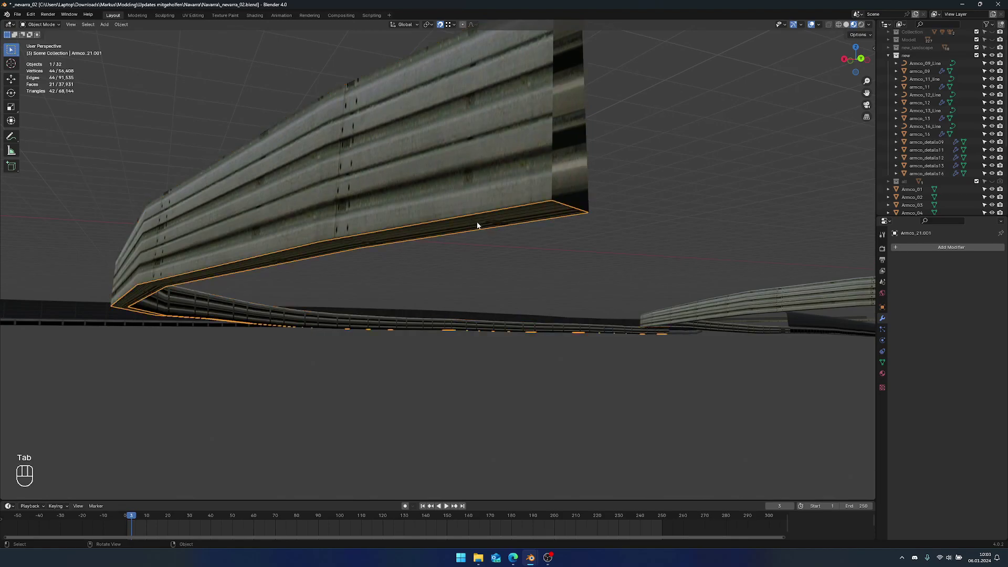
key("Tab")
left_click(466, 244)
key("a")
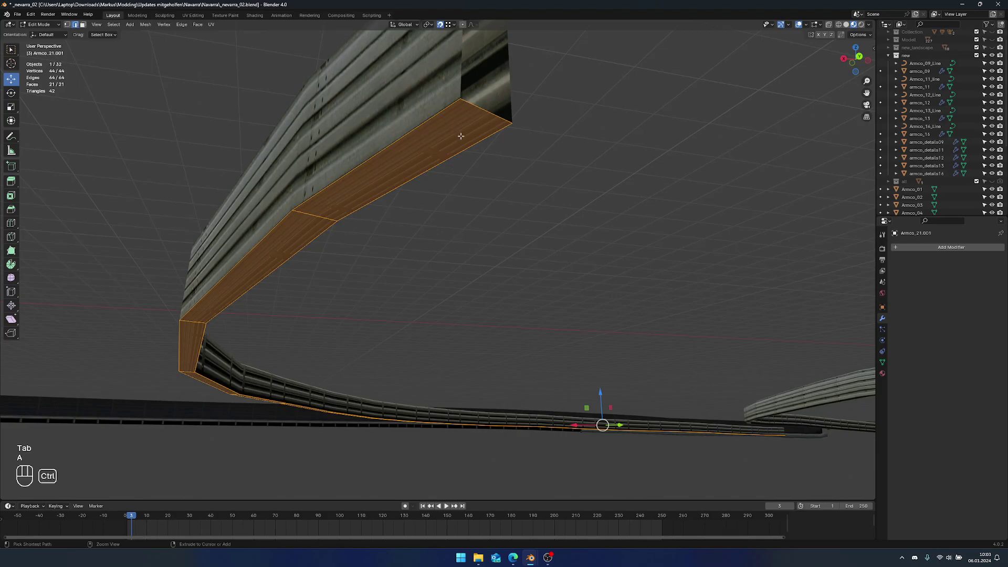
key("ctrl+r")
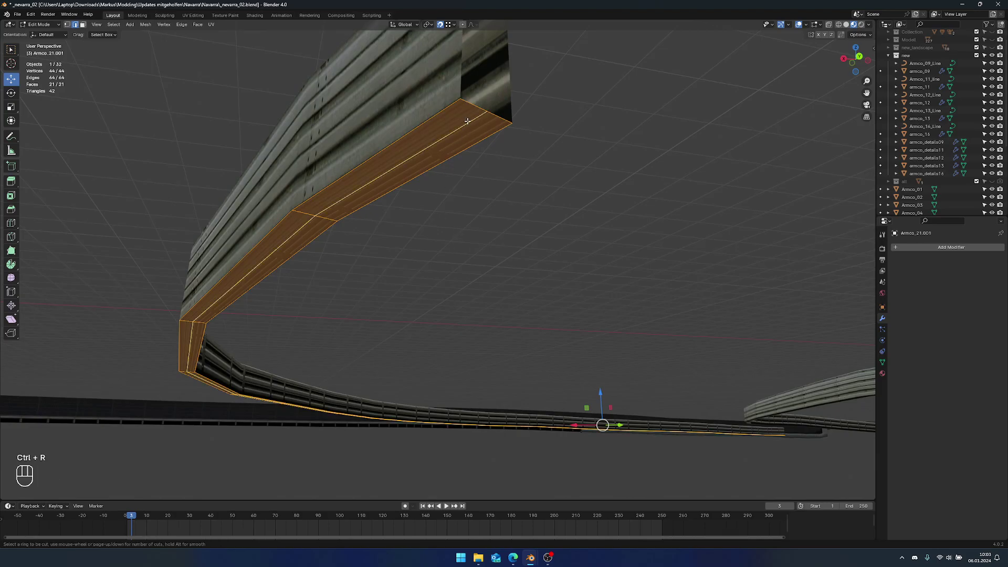
left_click(466, 117)
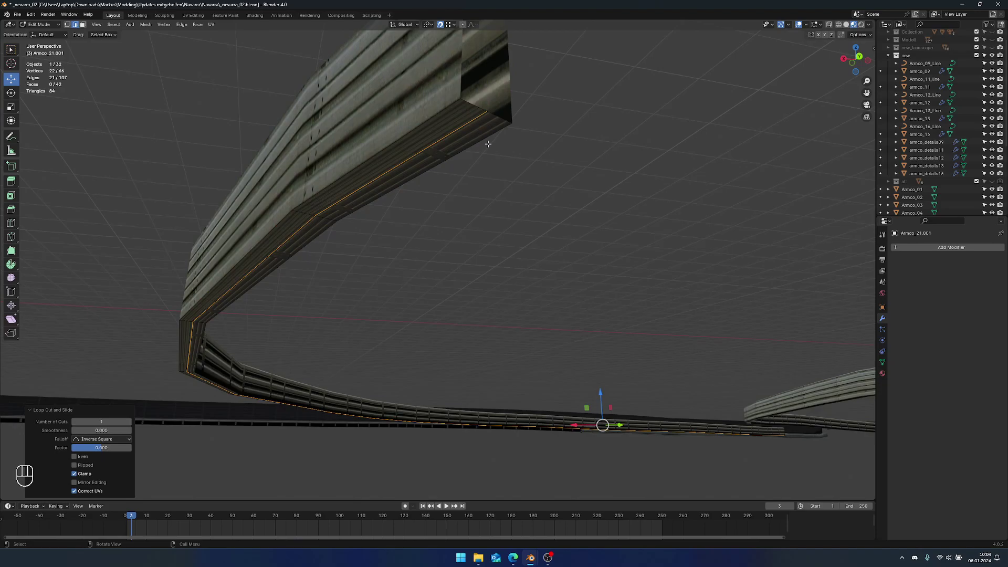
key("p")
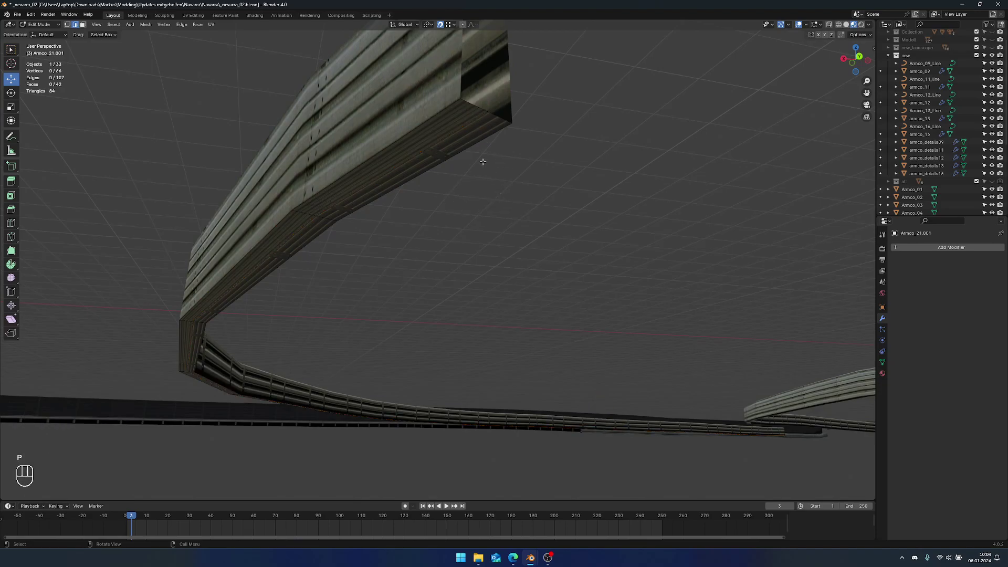
- Delete the leftover strip and merge the centre line's vertices by distance into a 22-vertex line
key("Tab")
left_click(468, 144)
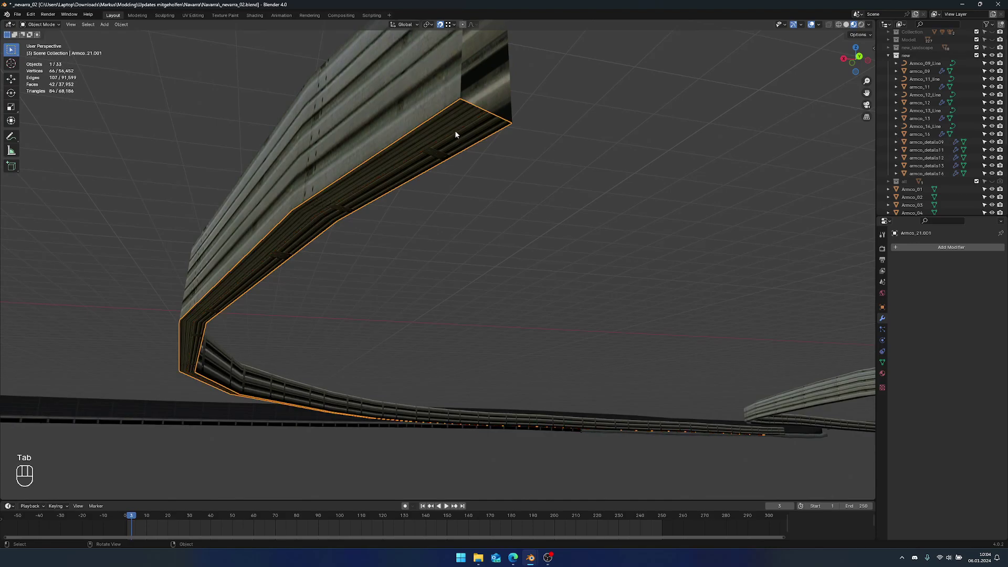
key("x")
key("Tab")
key("a")
key("q")
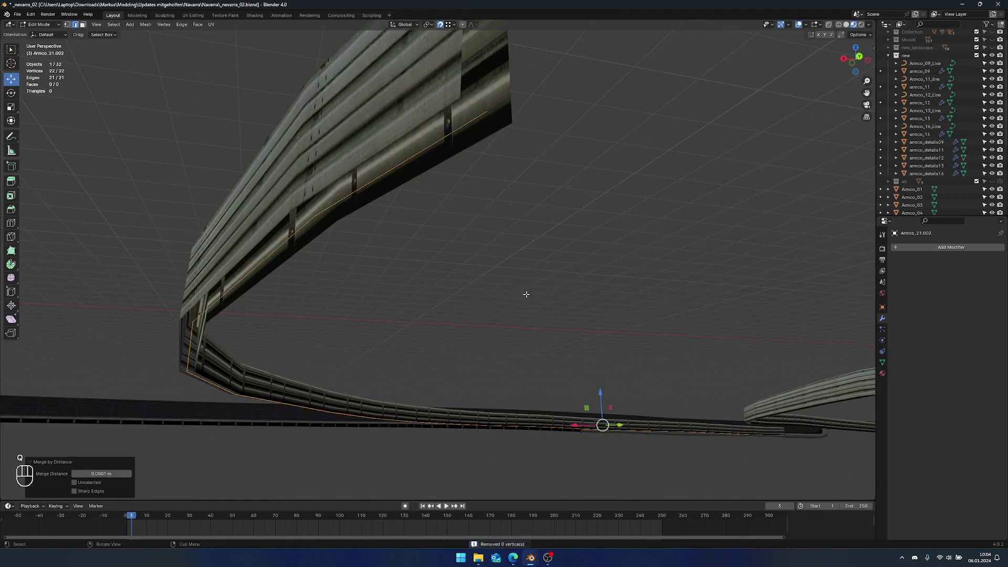
key("m")
left_click_drag(511, 309, 513, 324)
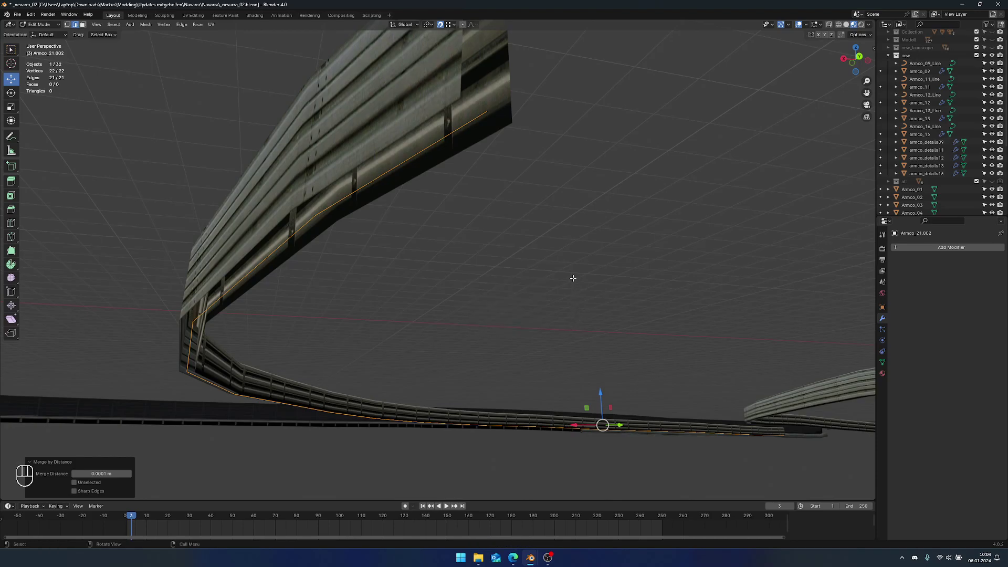
left_click_drag(575, 280, 432, 244)
left_click(200, 30)
key("Tab")
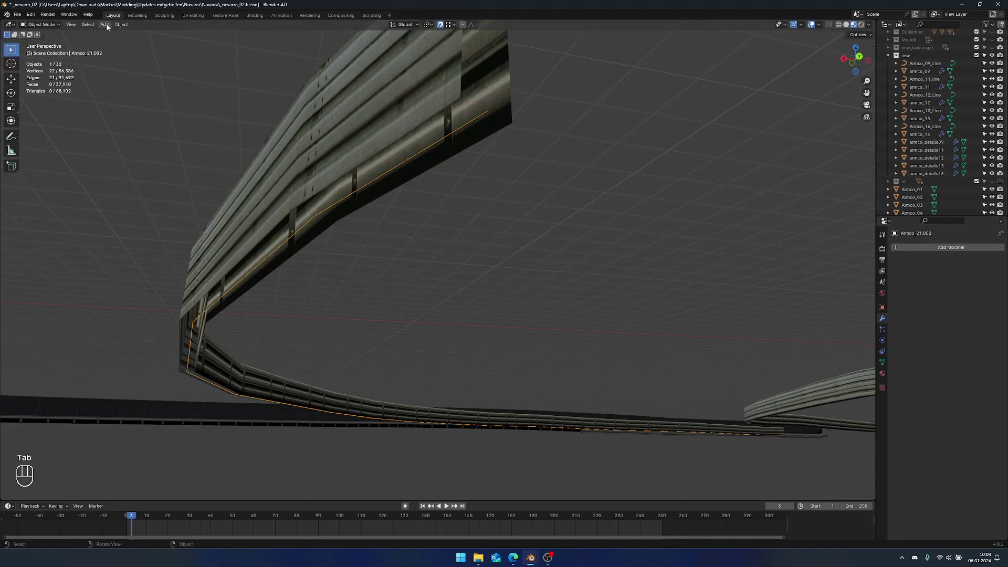
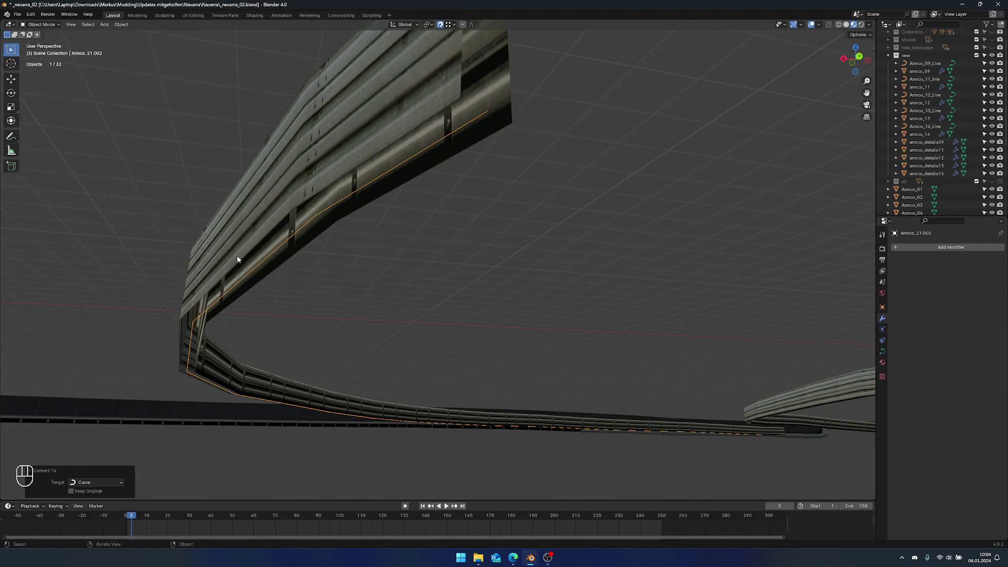
- Zoom out to the whole curved rail and show the individual Armco objects in the Outliner
middle_click(476, 307)
left_click_drag(480, 311, 501, 341)
left_click_drag(473, 274, 514, 348)
middle_click(520, 346)
left_click(514, 341)
left_click(892, 57)
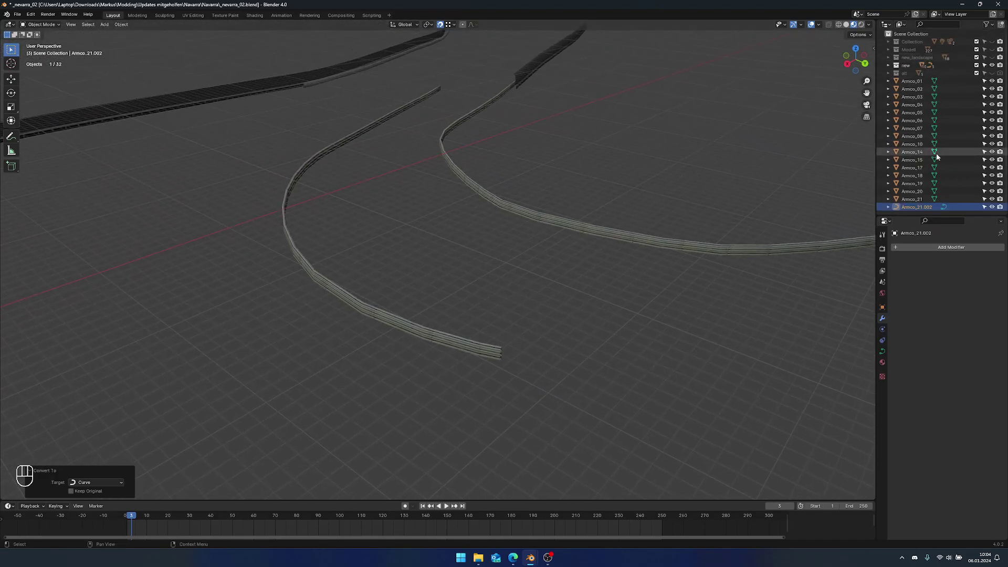
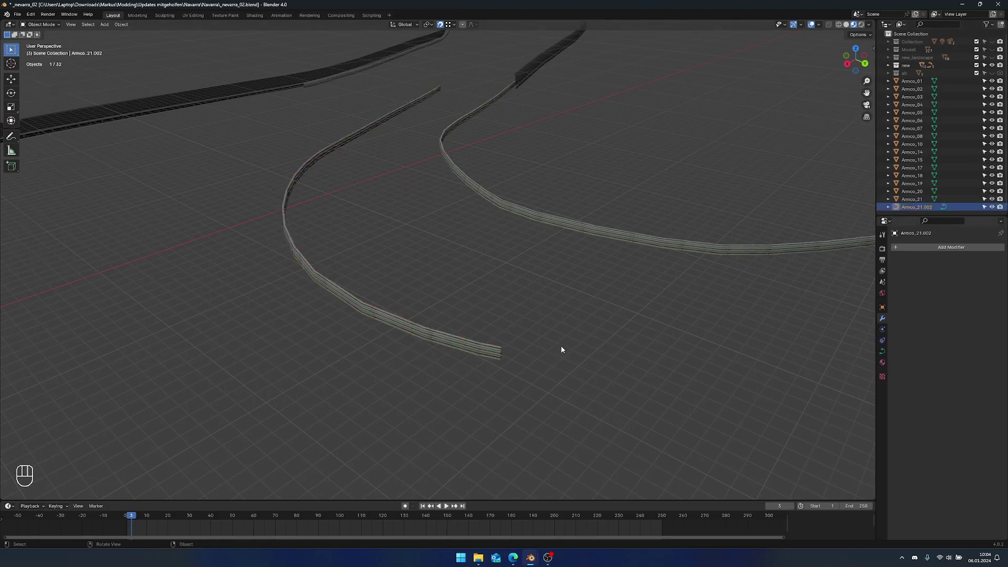
- Position the extracted centre line and set a handle type for all its Bezier points
key("g")
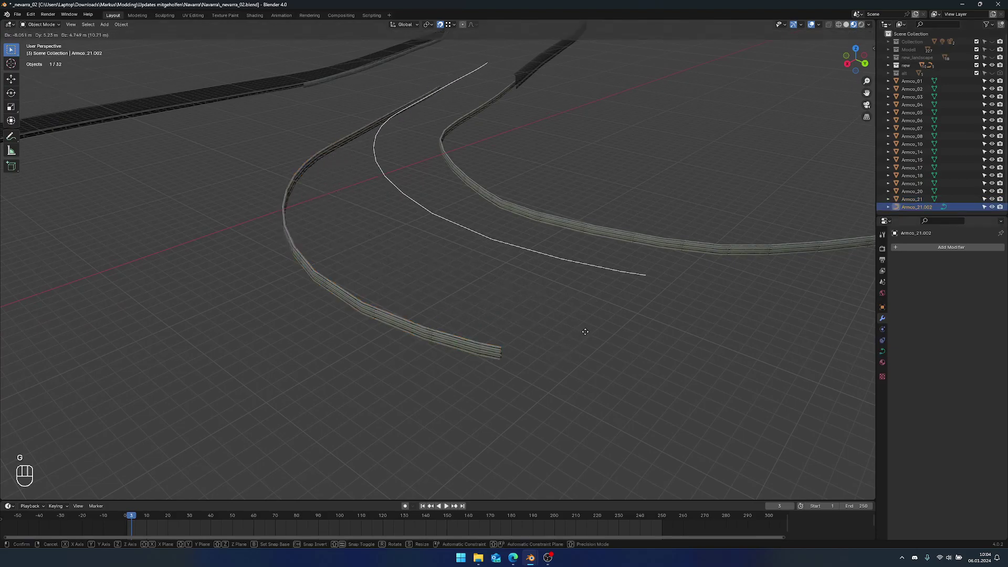
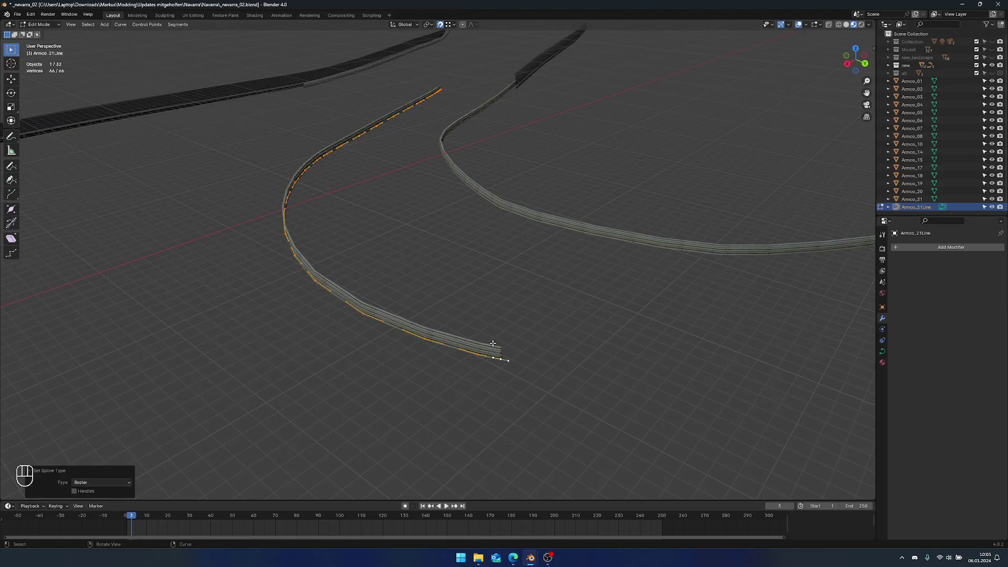
key("b")
key("v")
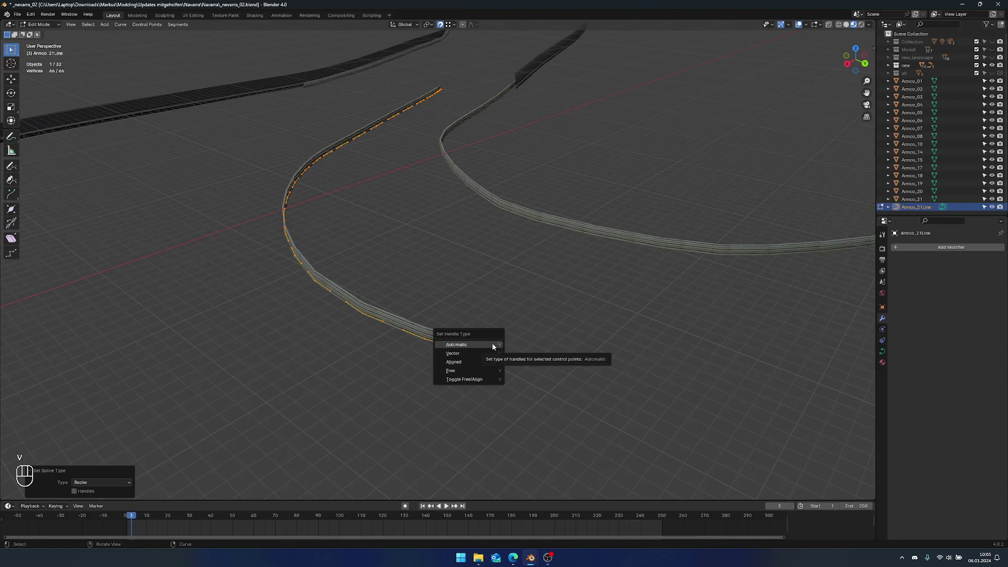
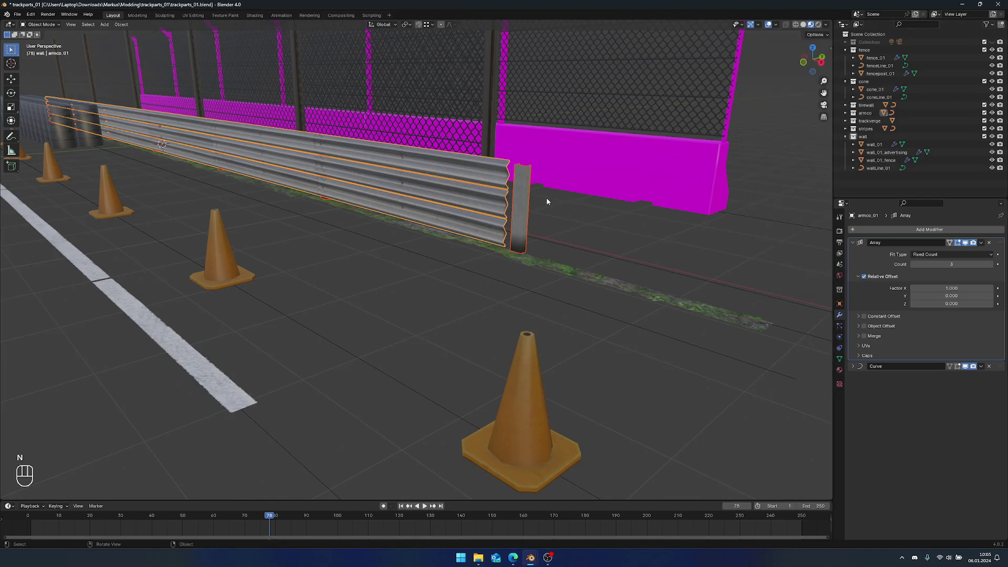
- Select the armco_01 rail, armco_detalis01 posts and line curve and copy them
left_click(523, 201)
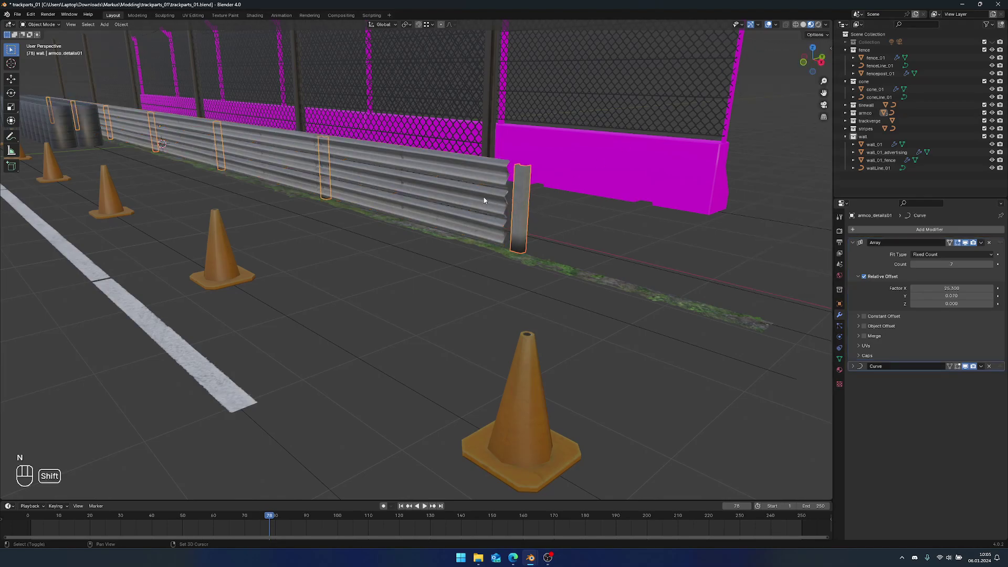
left_click(573, 225)
key("ctrl+c")
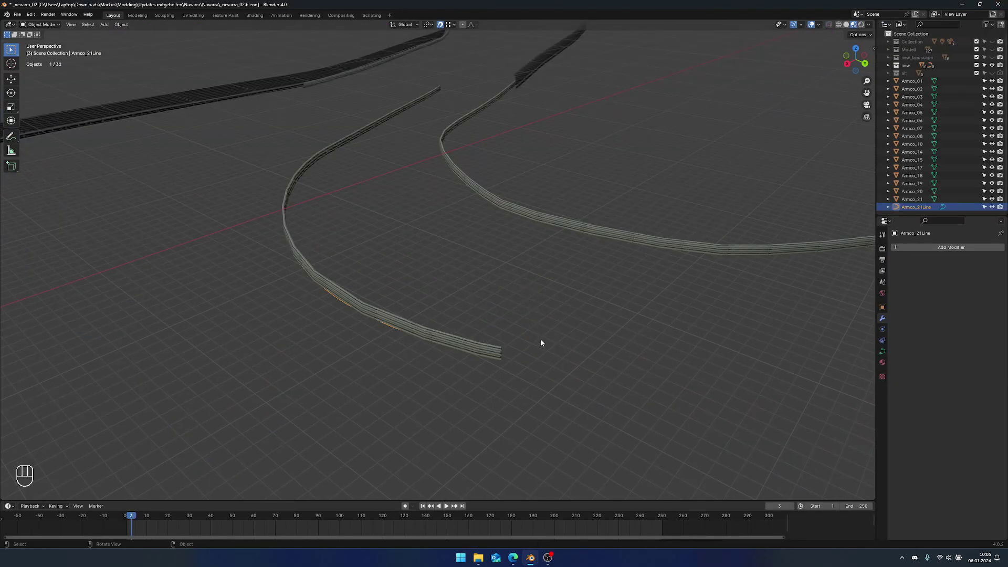
- Paste the rail, posts and curve into the 'new' collection and frame the straight armco_01 rail
left_click_drag(534, 346, 526, 313)
key("ctrl+v")
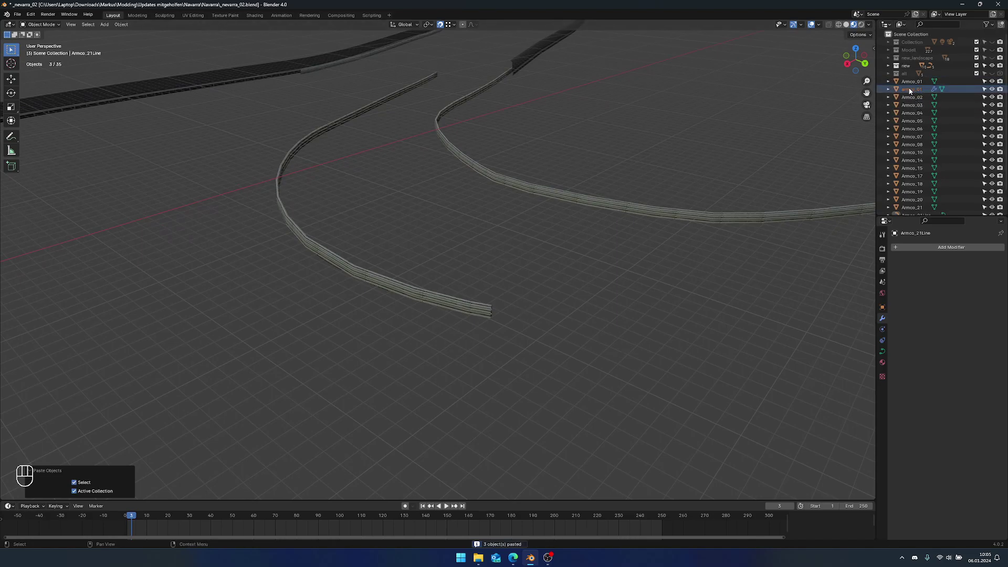
left_click(912, 90)
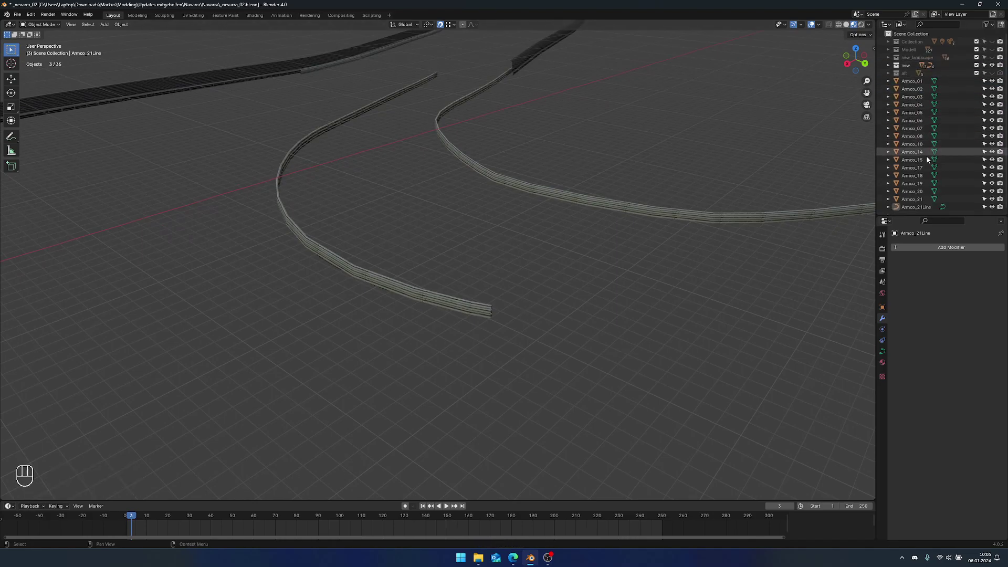
left_click(922, 211)
left_click(914, 204)
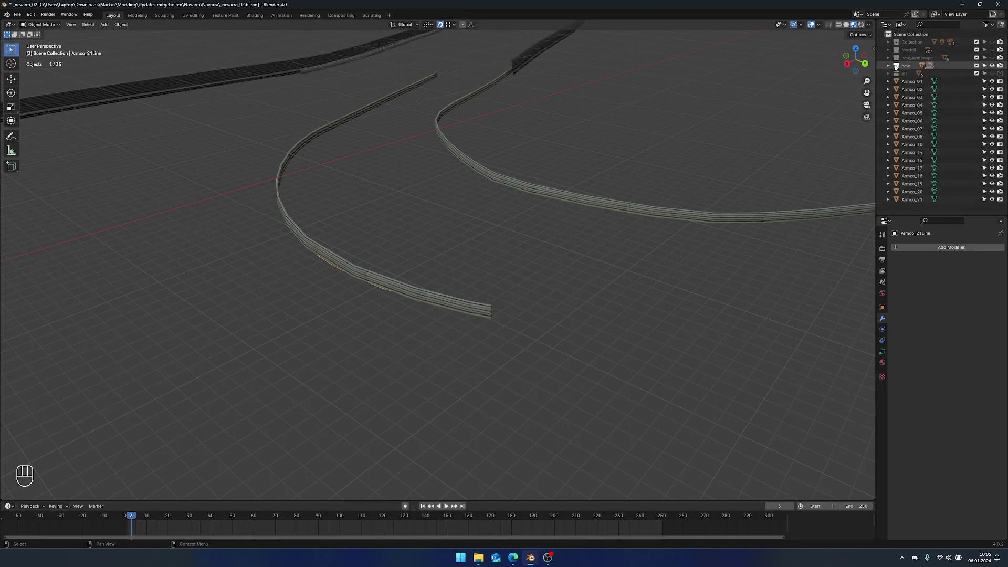
left_click(891, 66)
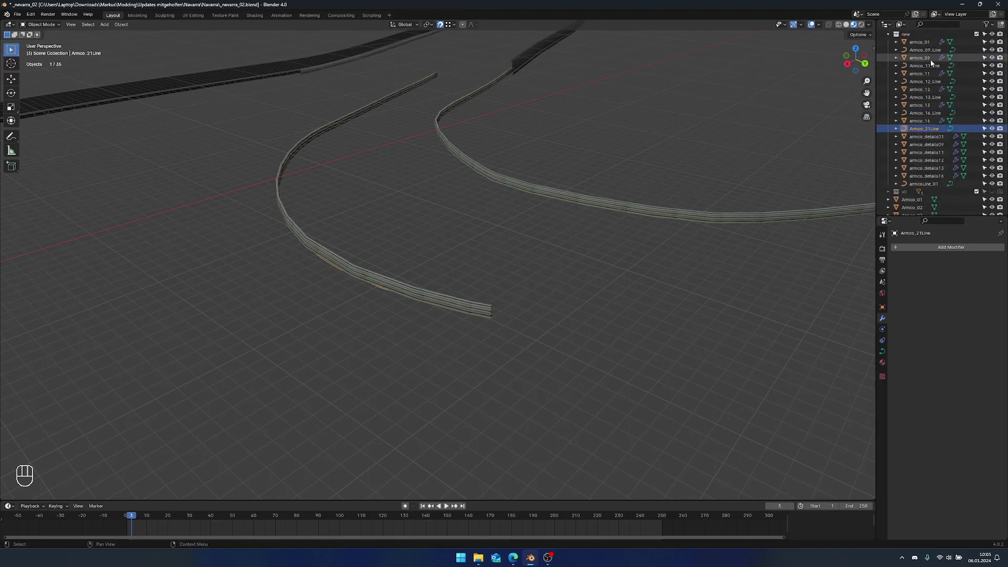
key("KP_Decimal")
left_click_drag(545, 330, 696, 328)
key("n")
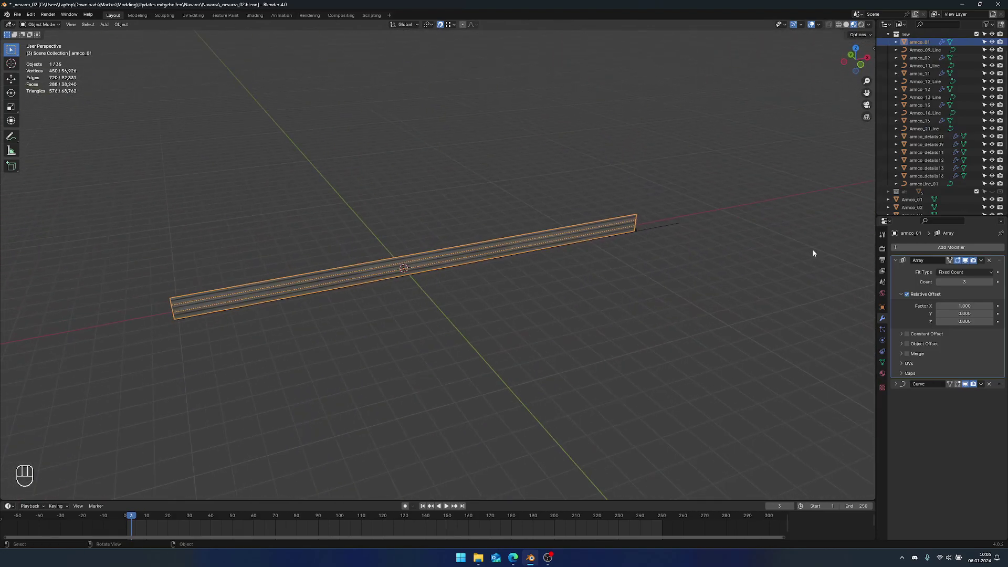
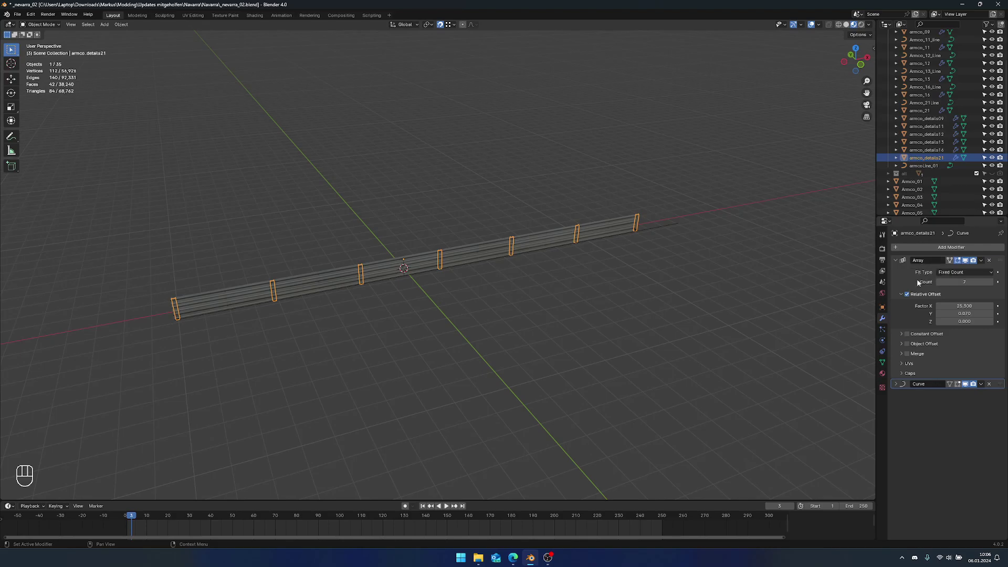
- Point the posts' Curve modifier at Armco_21Line, then switch to the pasted rail
left_click(898, 387)
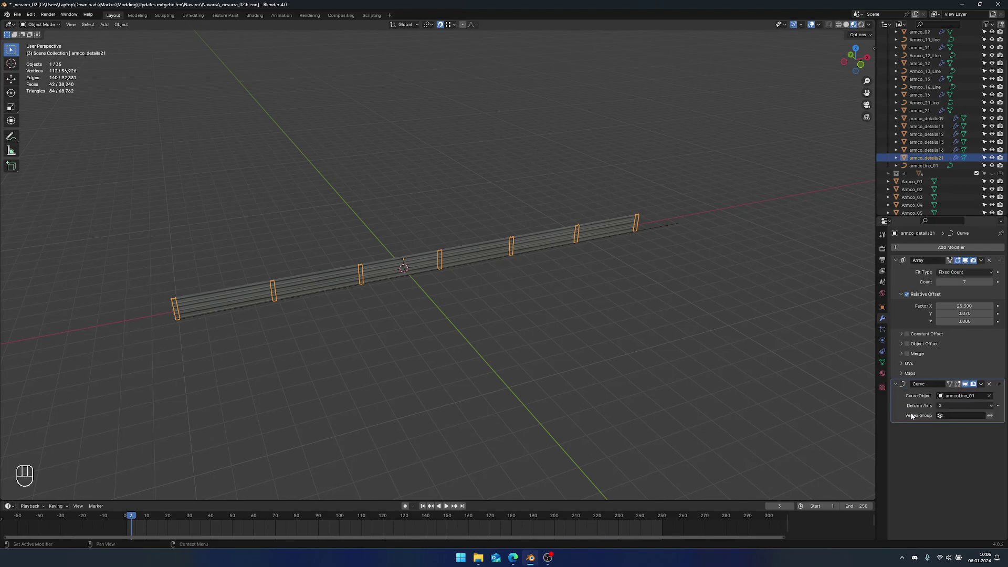
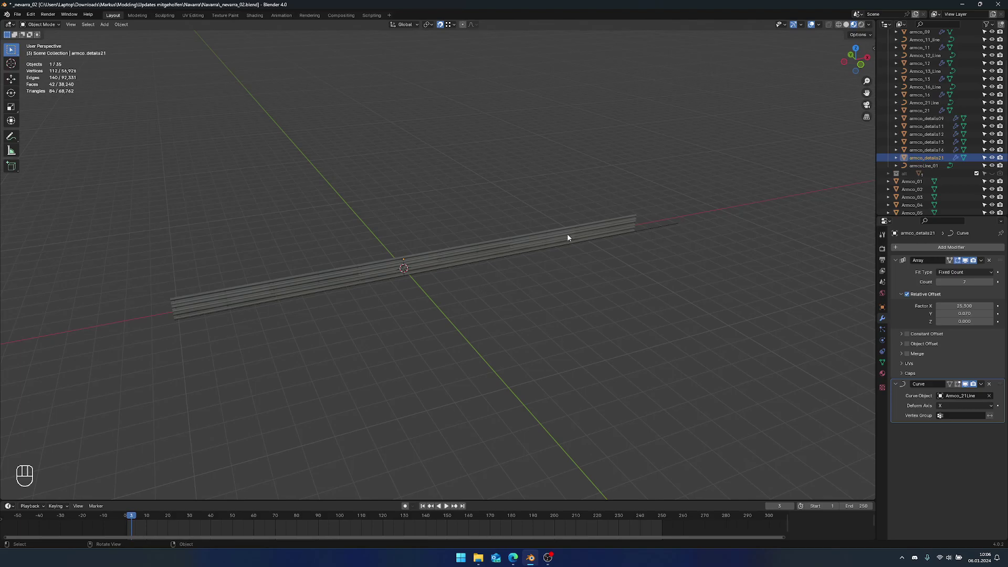
left_click(570, 237)
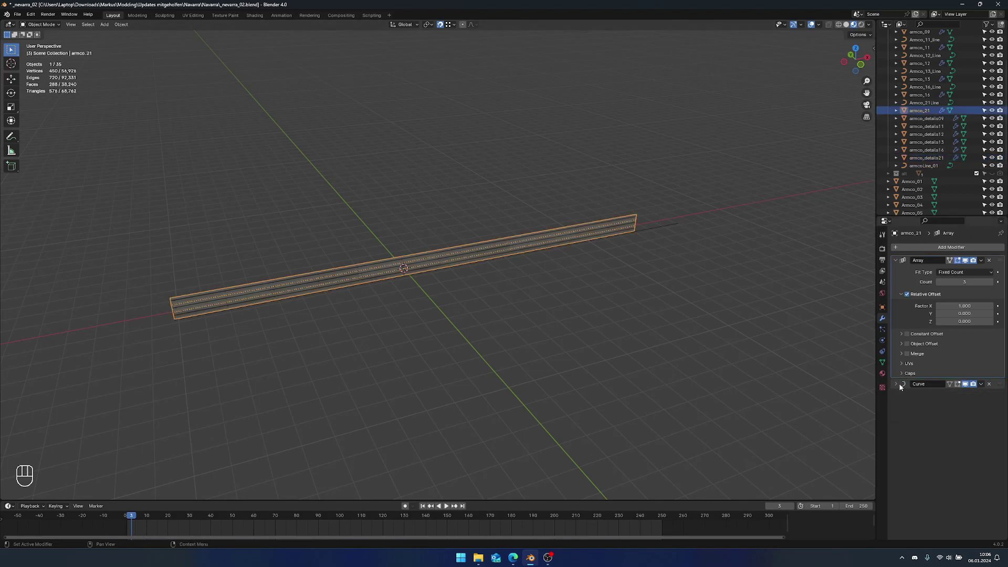
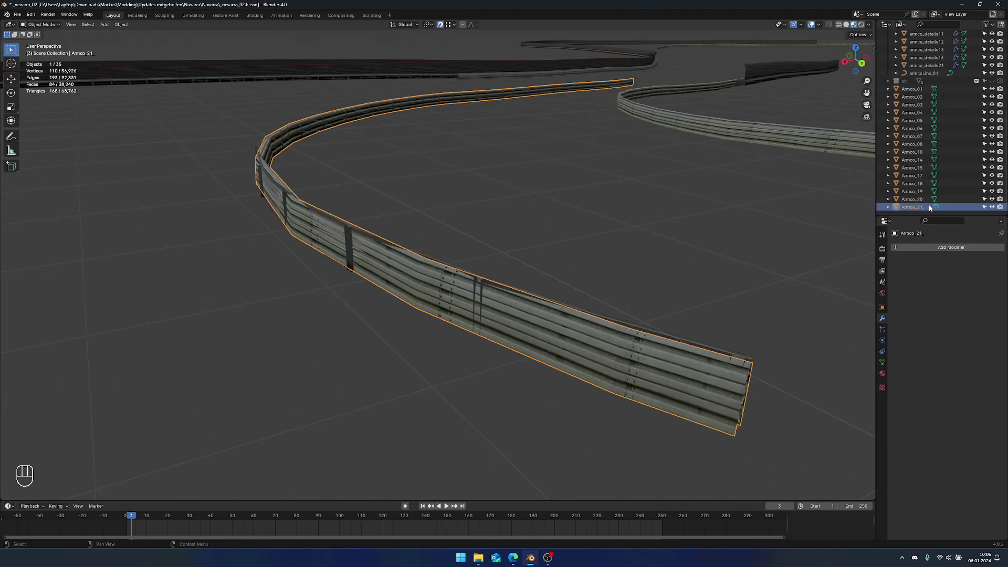
- Orbit around the rebuilt arrayed rail and posts bent along Armco_21Line
left_click_drag(922, 206, 923, 146)
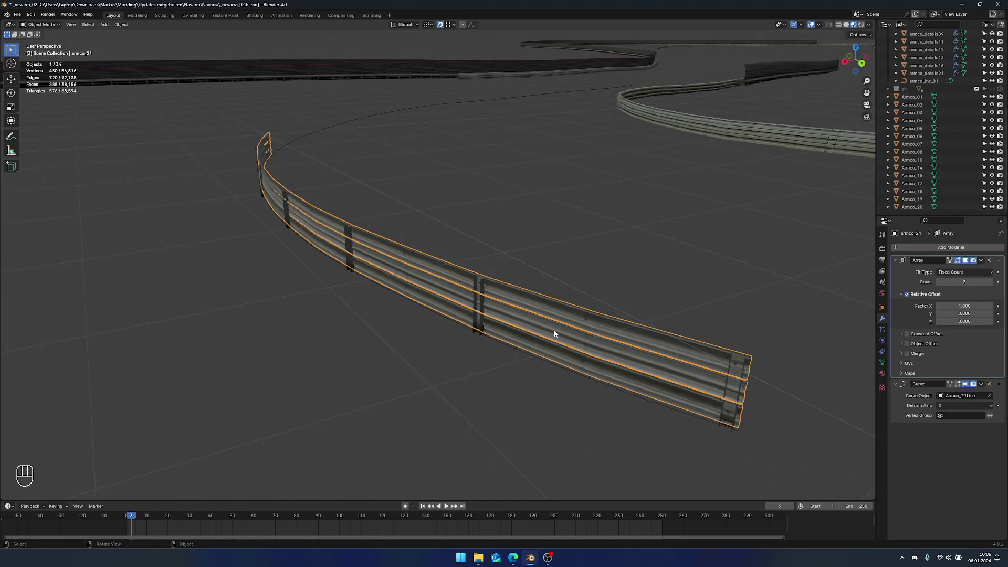
left_click_drag(509, 316, 503, 312)
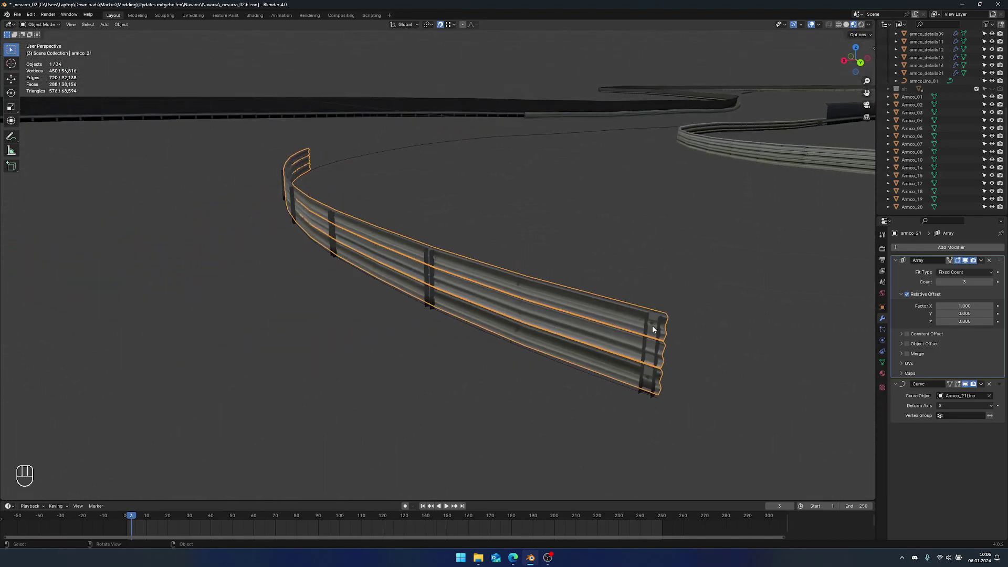
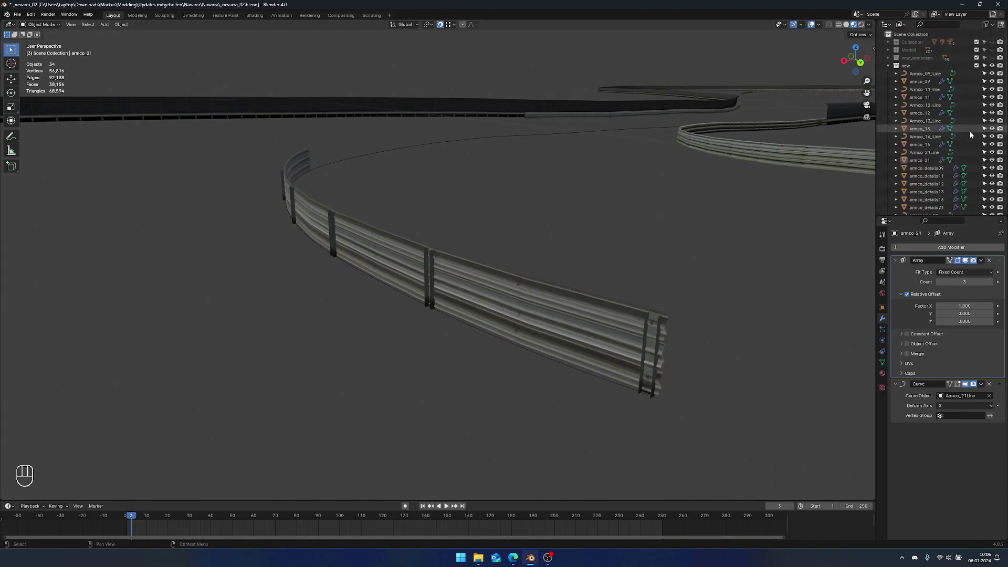
- Select armco_21 and follow the Armco_21Line curve to its end to check the array's fit
left_click_drag(502, 295, 464, 300)
left_click(358, 177)
left_click_drag(608, 331, 593, 327)
left_click_drag(604, 330, 614, 334)
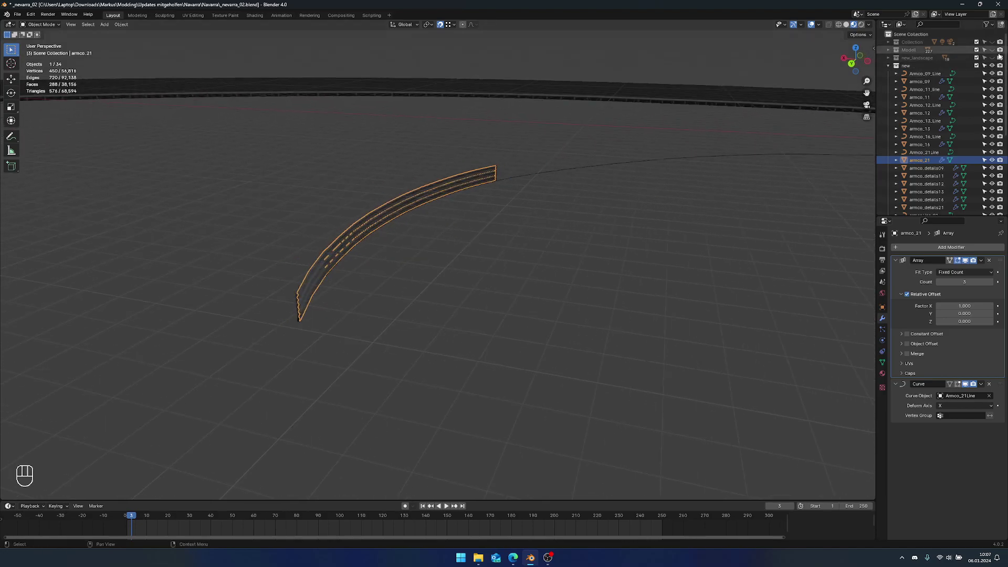
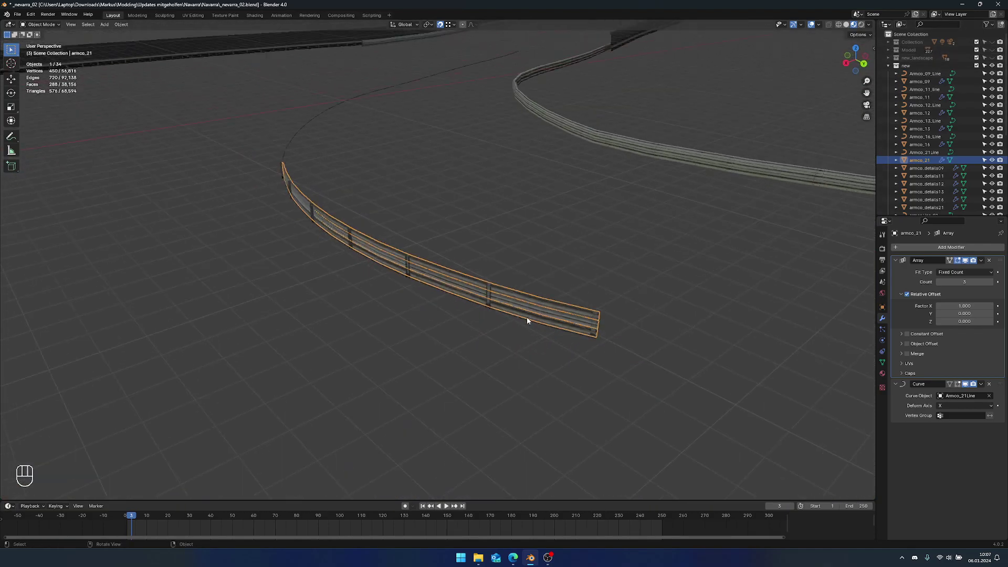
left_click_drag(581, 357, 475, 352)
middle_click(639, 312)
left_click_drag(486, 313, 498, 315)
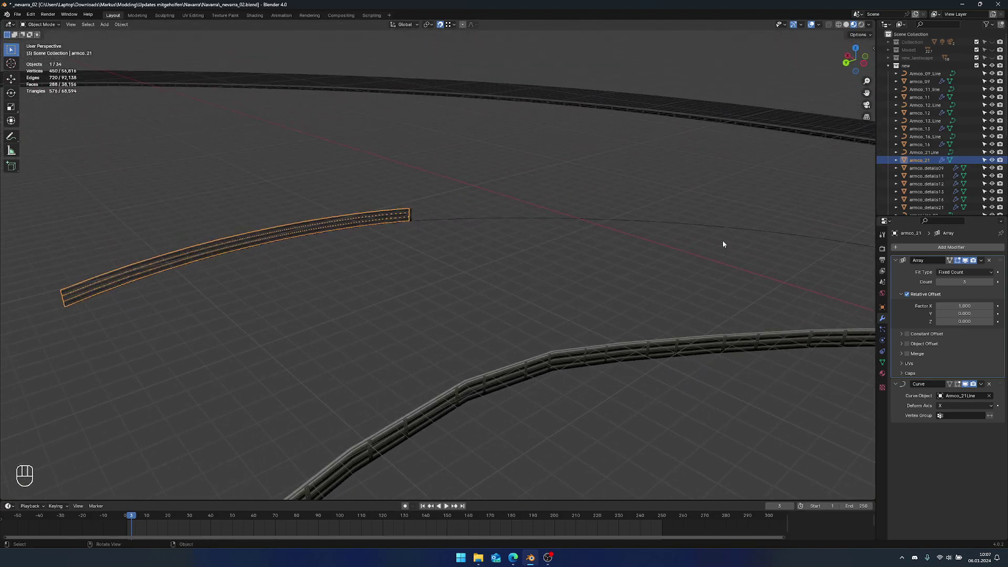
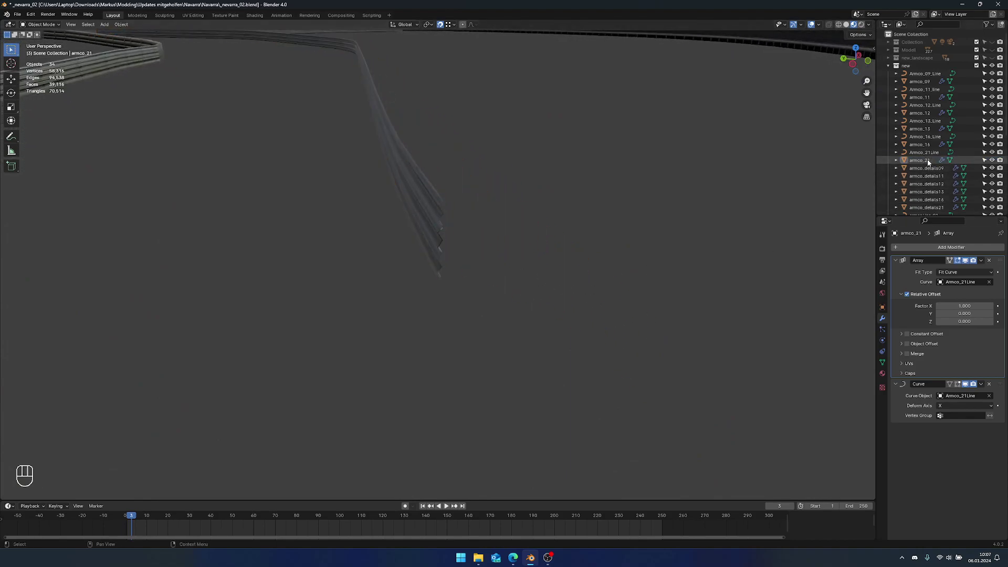
- Raise the Array modifier Count on armco_detalis21 to 27 so posts span the curved rail
left_click_drag(490, 238, 621, 252)
left_click_drag(607, 259, 493, 244)
left_click(413, 271)
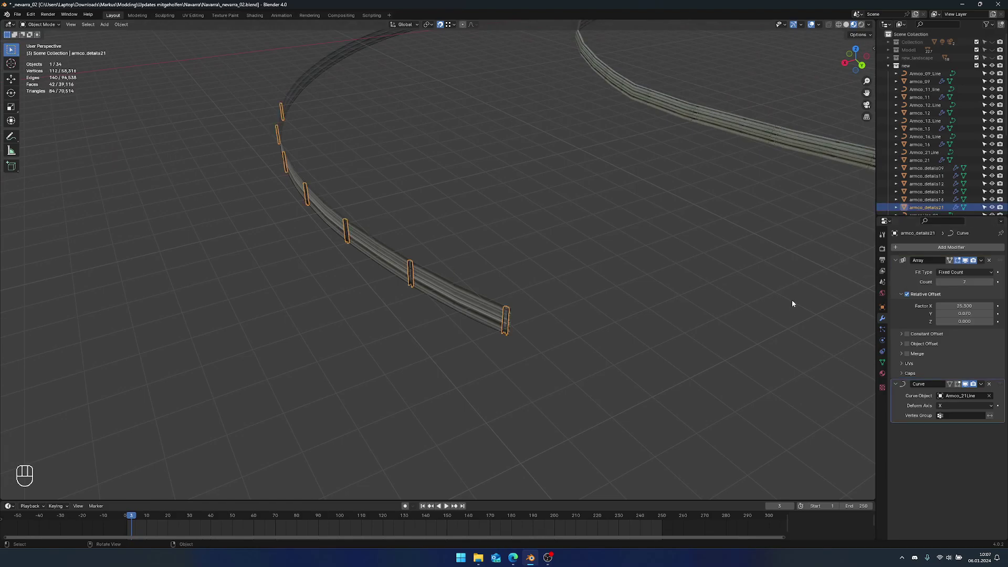
left_click_drag(658, 234, 636, 296)
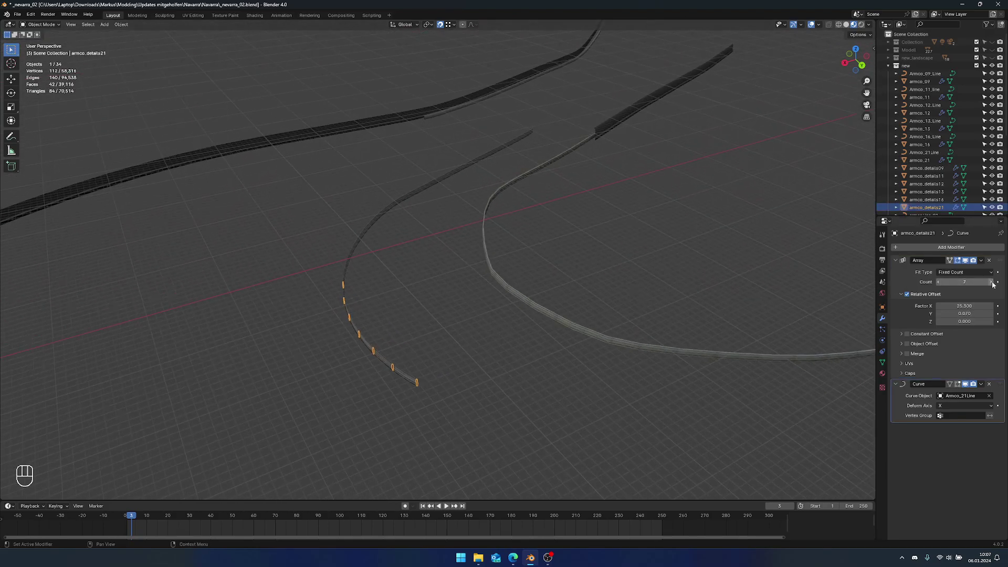
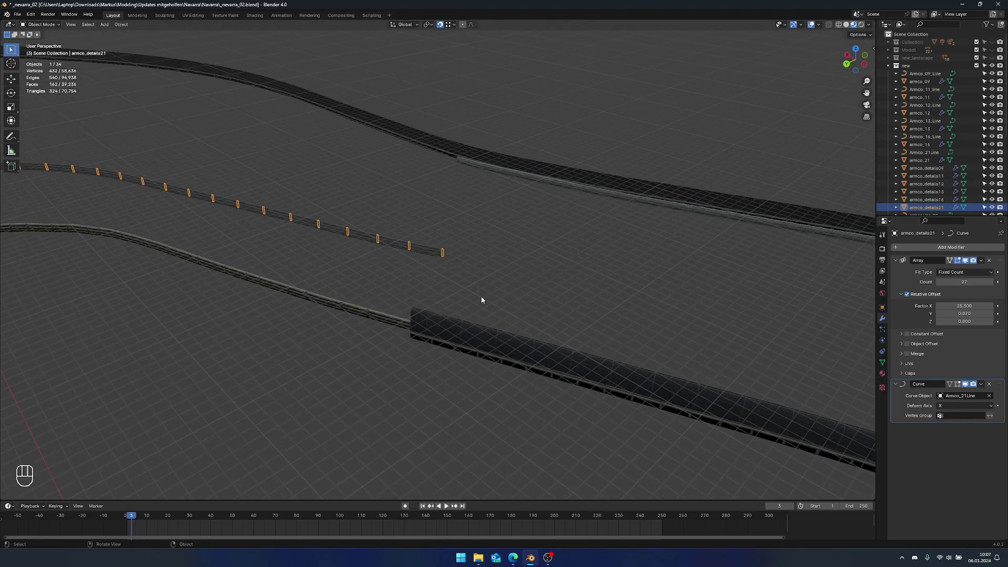
- Orbit to inspect post spacing and deselect everything to view the finished guardrail
left_click_drag(451, 287, 510, 285)
left_click_drag(469, 295, 484, 258)
left_click_drag(500, 267, 492, 256)
left_click(520, 320)
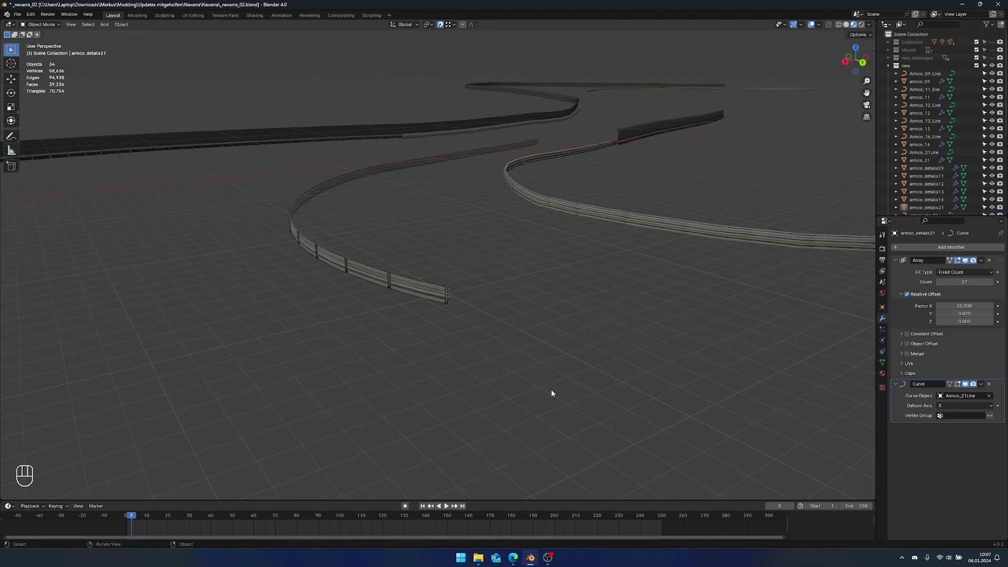